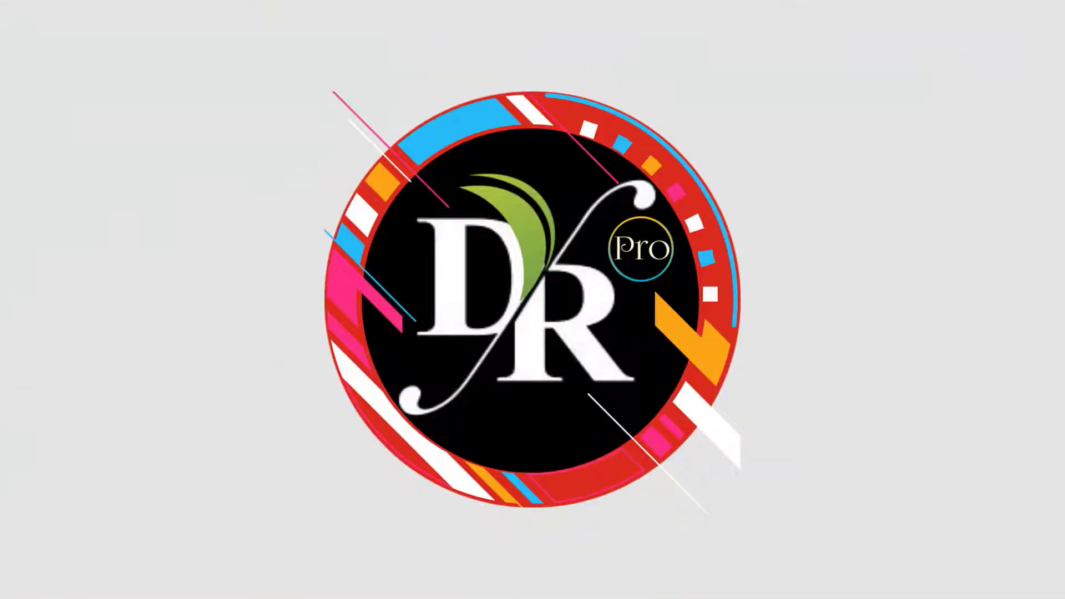
- Add a default cylinder mesh at the origin and view it from the front
key("shift+a")
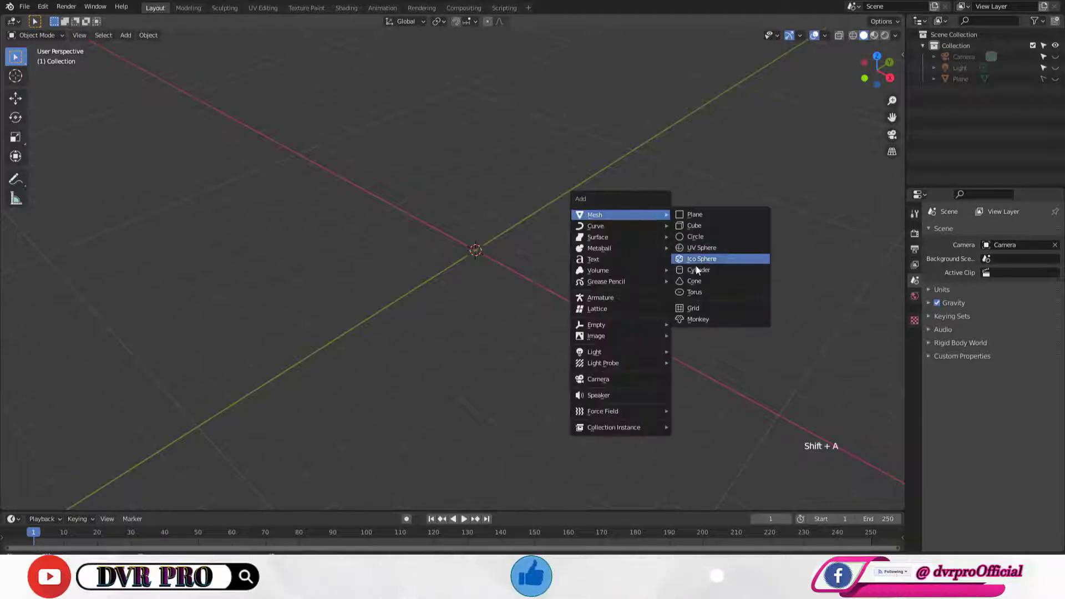
middle_click(617, 294)
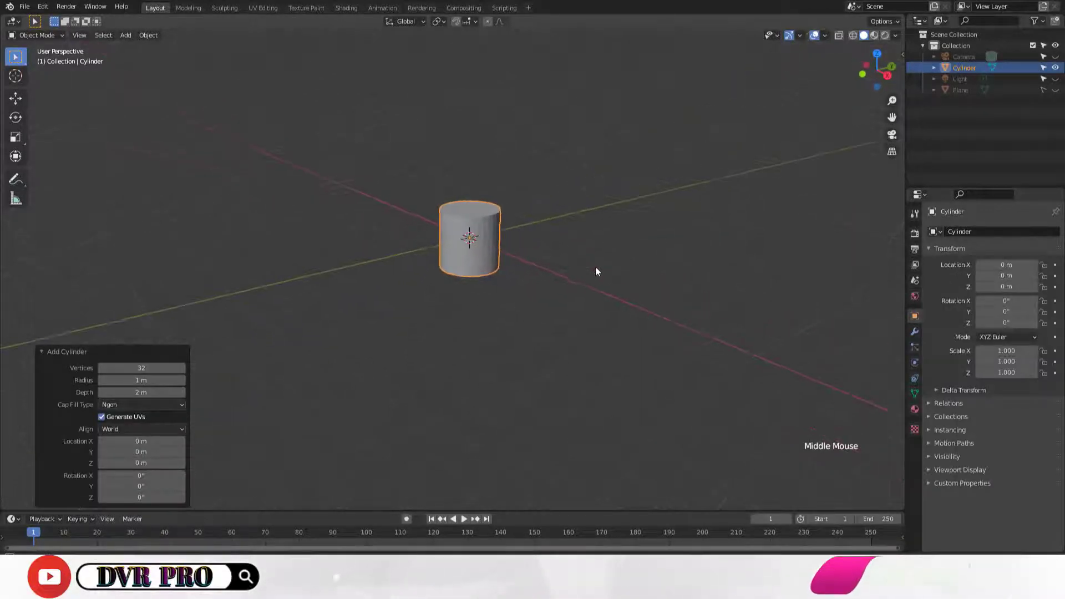
key("KP_1")
- Zoom and pan the view to frame the new cylinder
left_click(623, 262)
left_click(514, 211)
scroll("up", 3)
scroll("up", 3)
middle_click(572, 278)
scroll("up", 3)
middle_click(572, 227)
middle_click(547, 275)
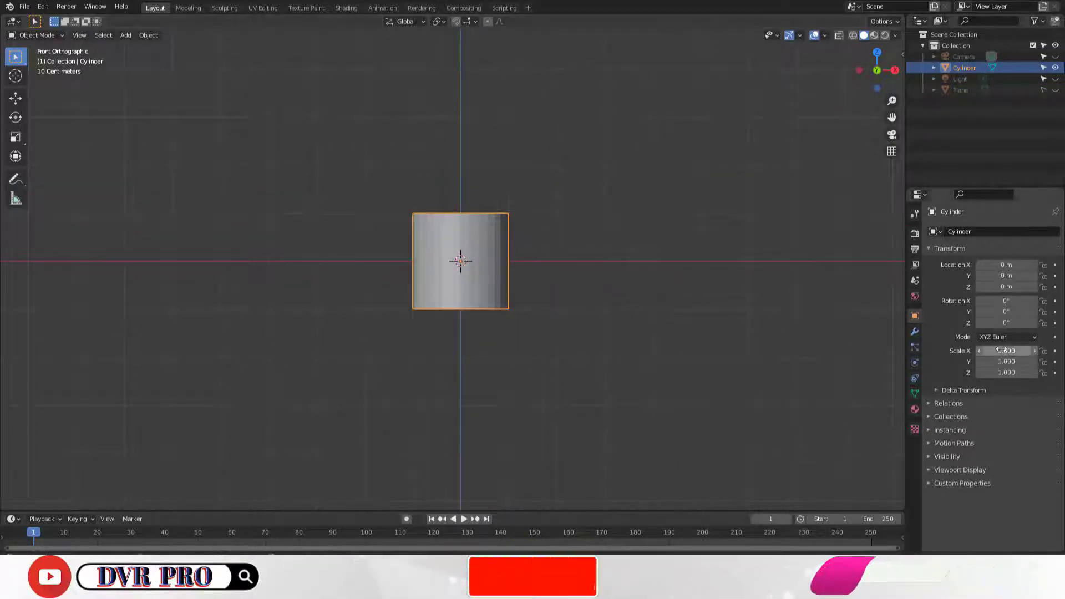
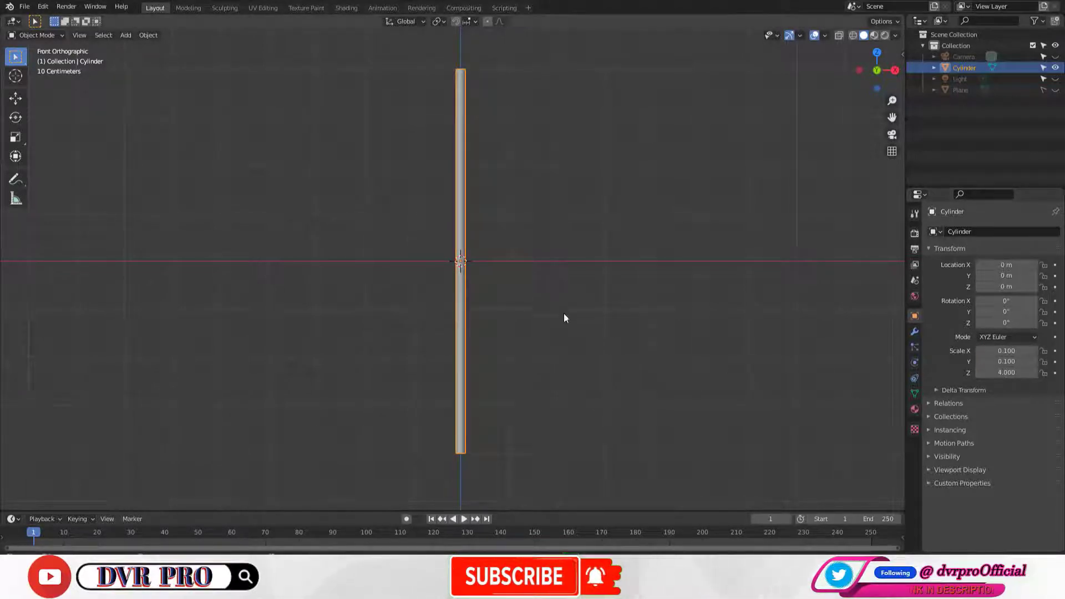
- Duplicate the thin rail (scale 0.1, 0.1, 4) and place the copy about 1.87 m along X
key("shift+d")
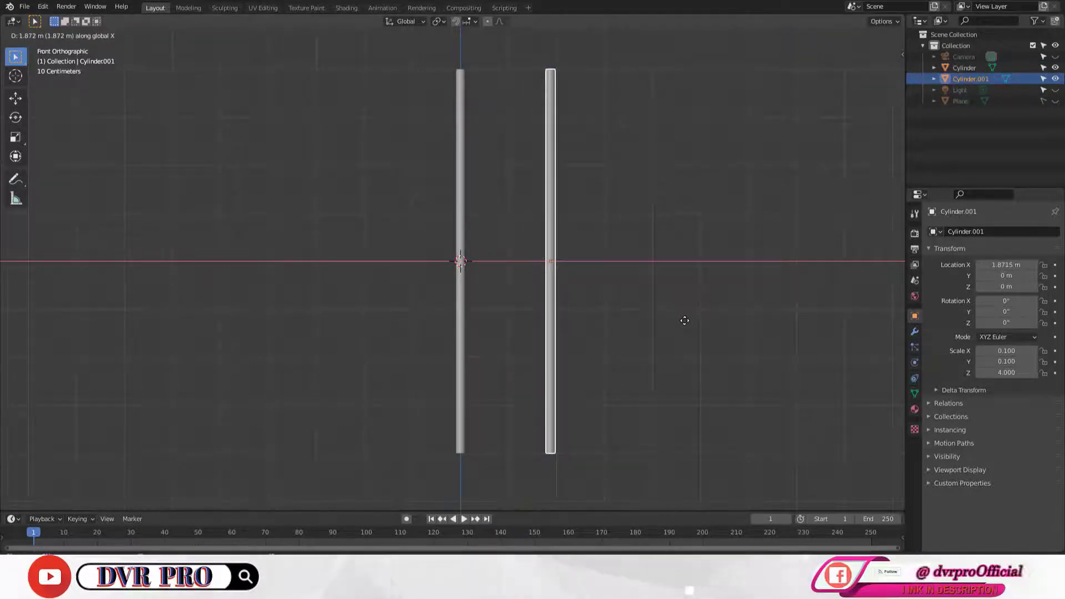
double_click(554, 291)
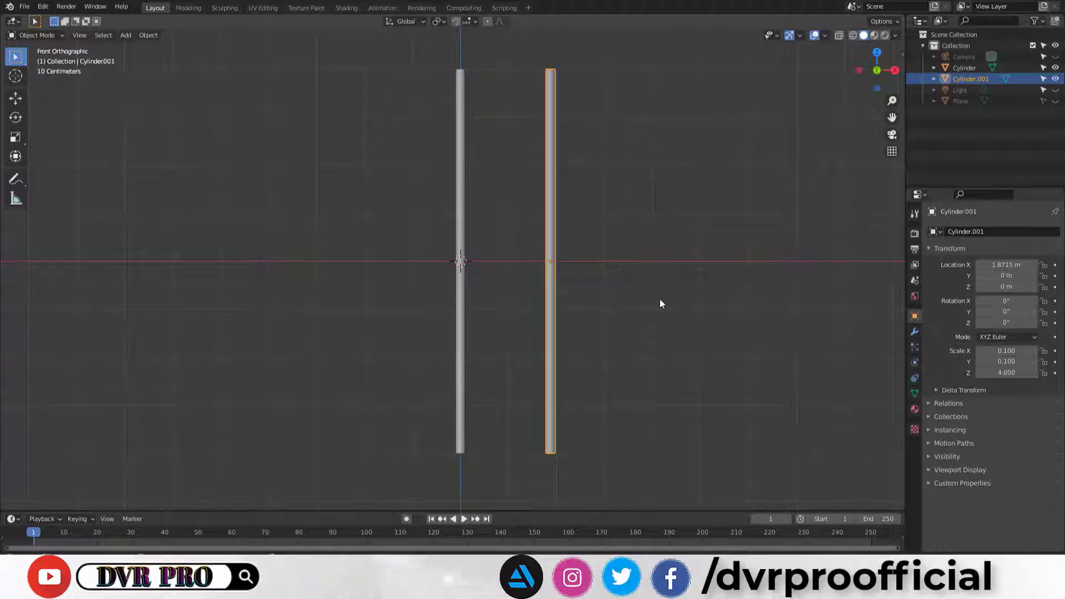
- Duplicate a rail, rotate it 90° horizontal and shorten it to span the rails
key("shift+d")
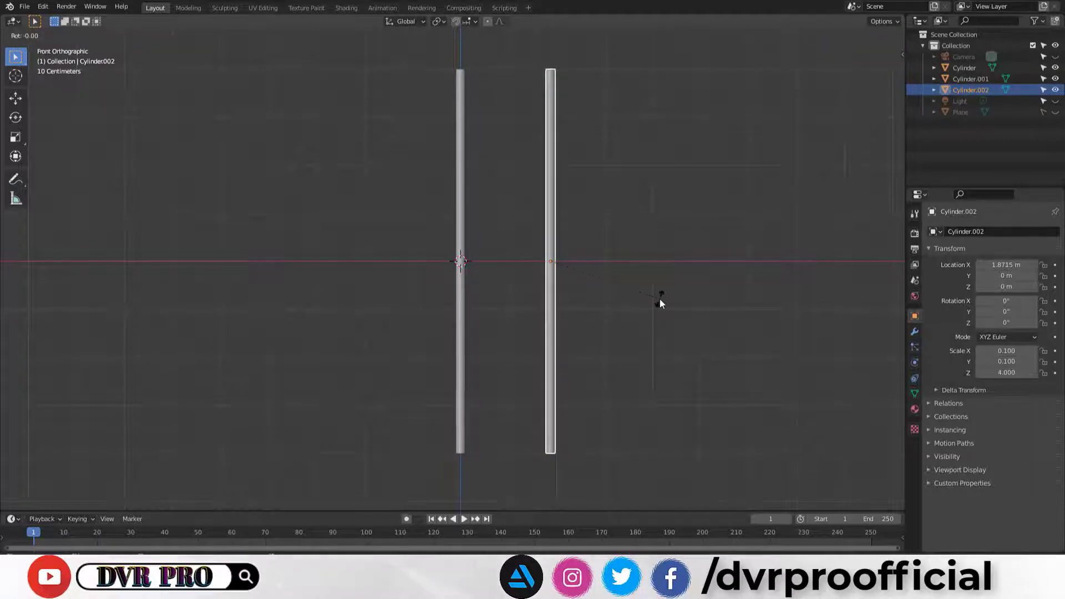
key("g")
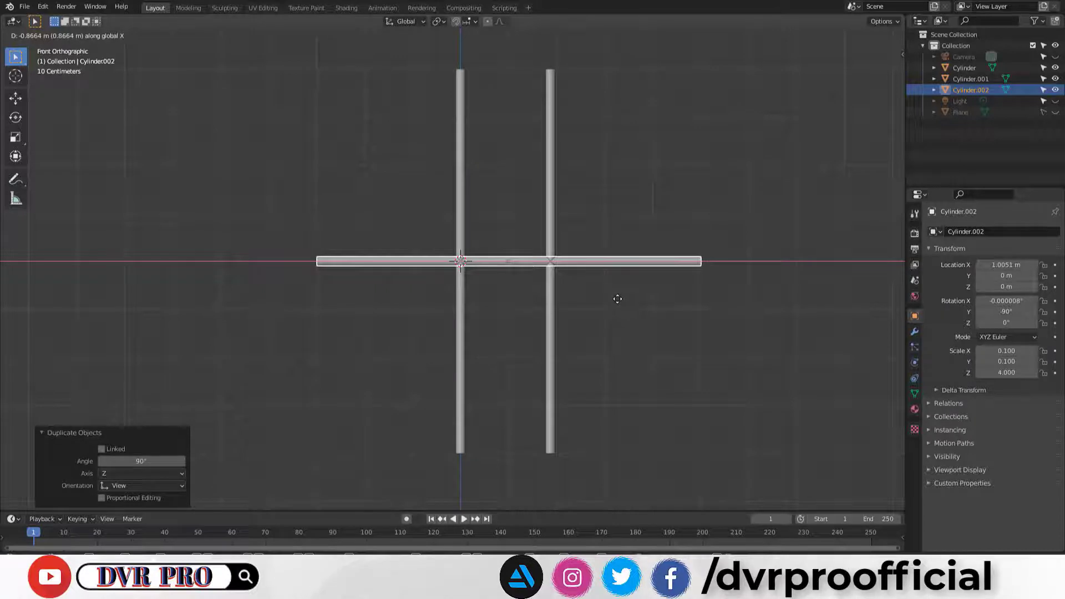
key("s")
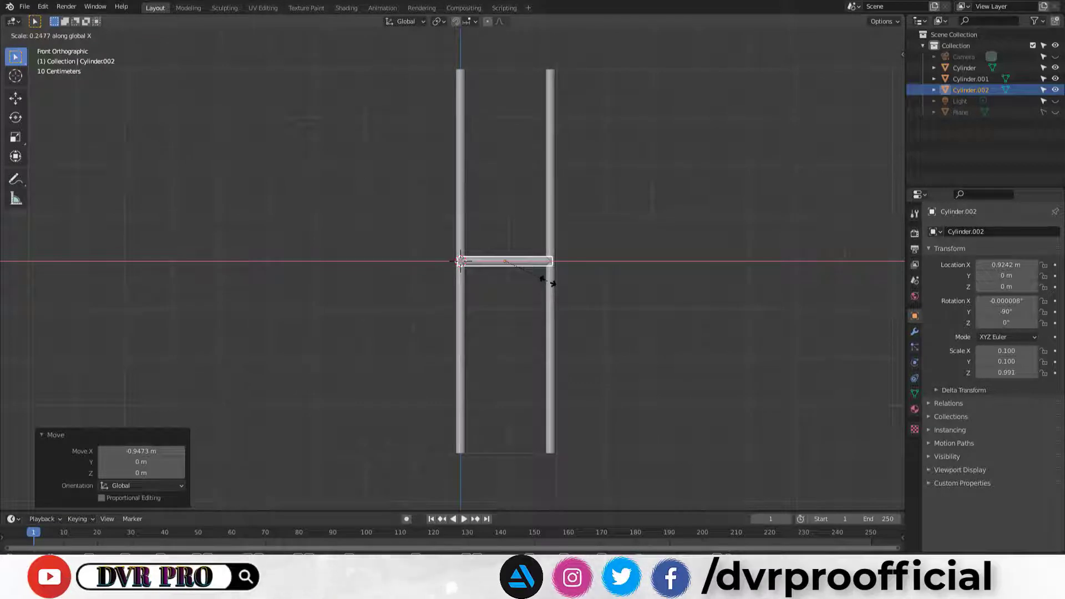
- Lower the rung to about Z −3.08 m and make it slightly thinner
key("g")
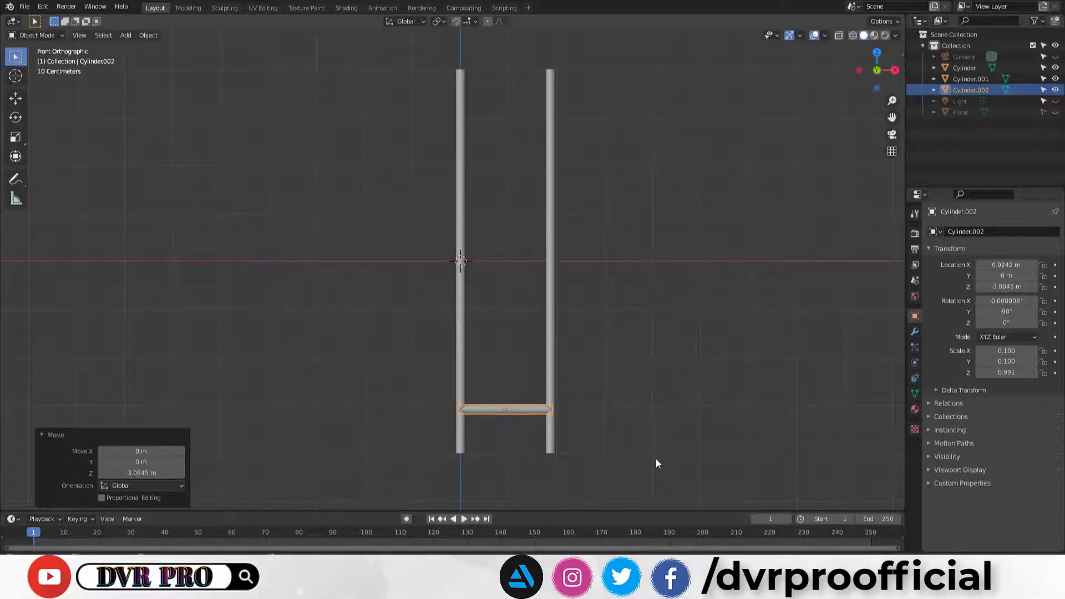
key("s")
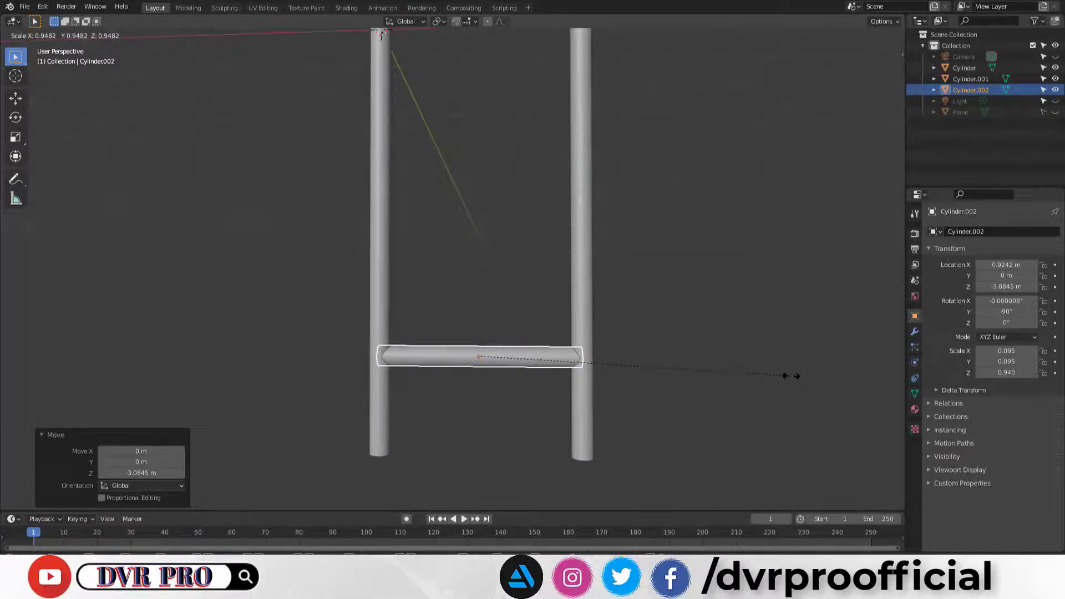
- Add an Array modifier to the rung with Count 8 and Relative Offset X 5, forming the ladder
left_click(715, 327)
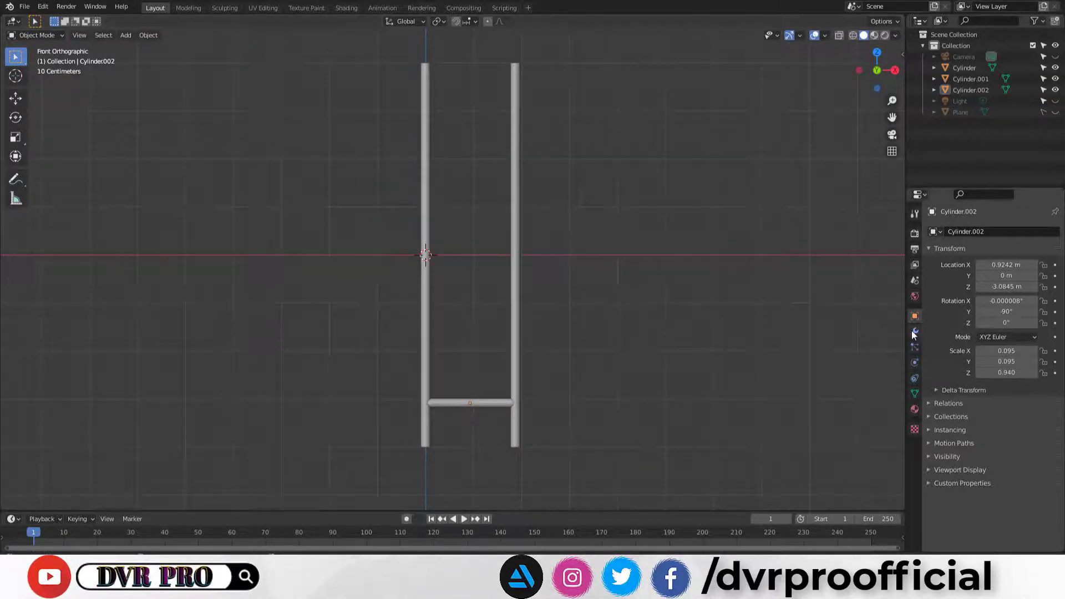
left_click(915, 337)
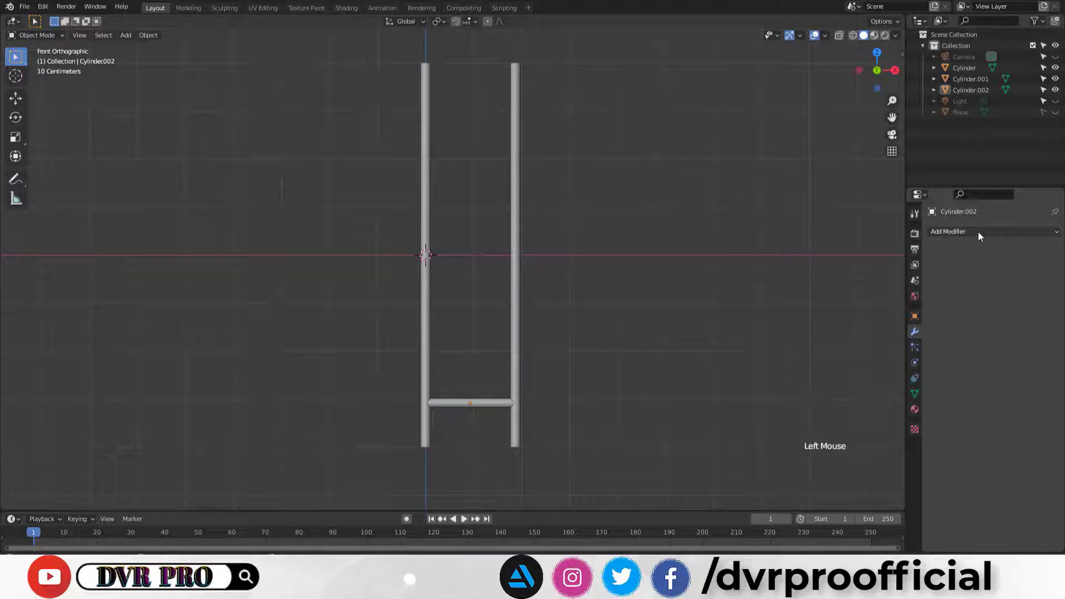
left_click(832, 268)
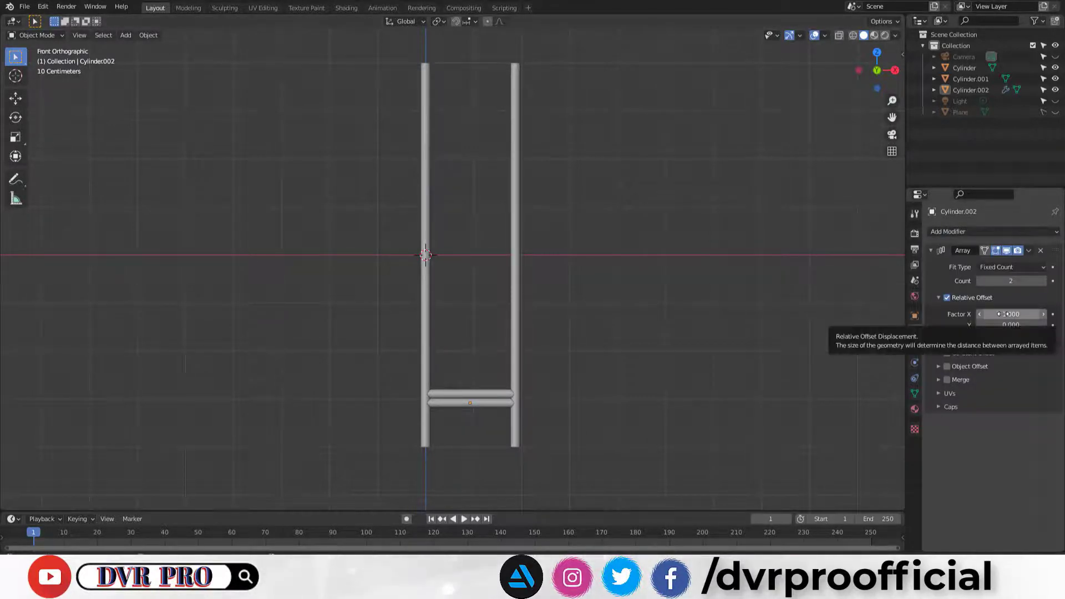
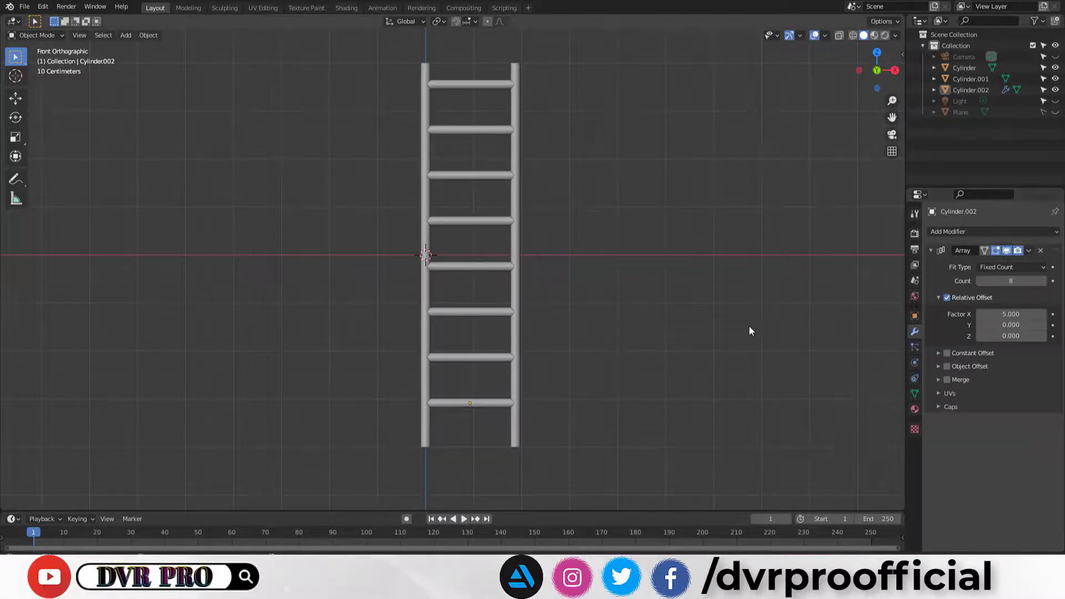
middle_click(620, 339)
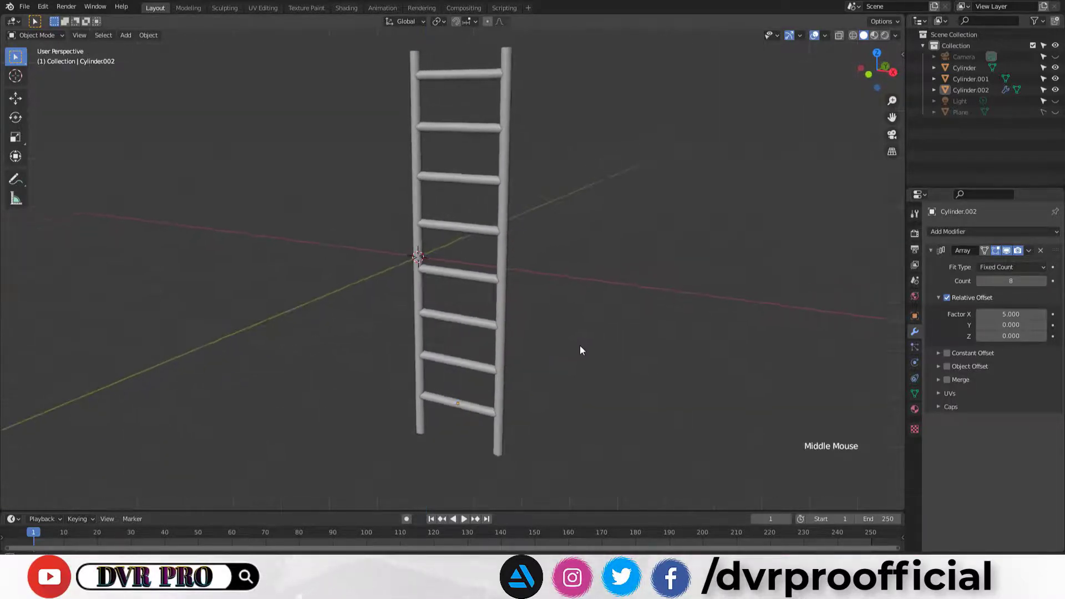